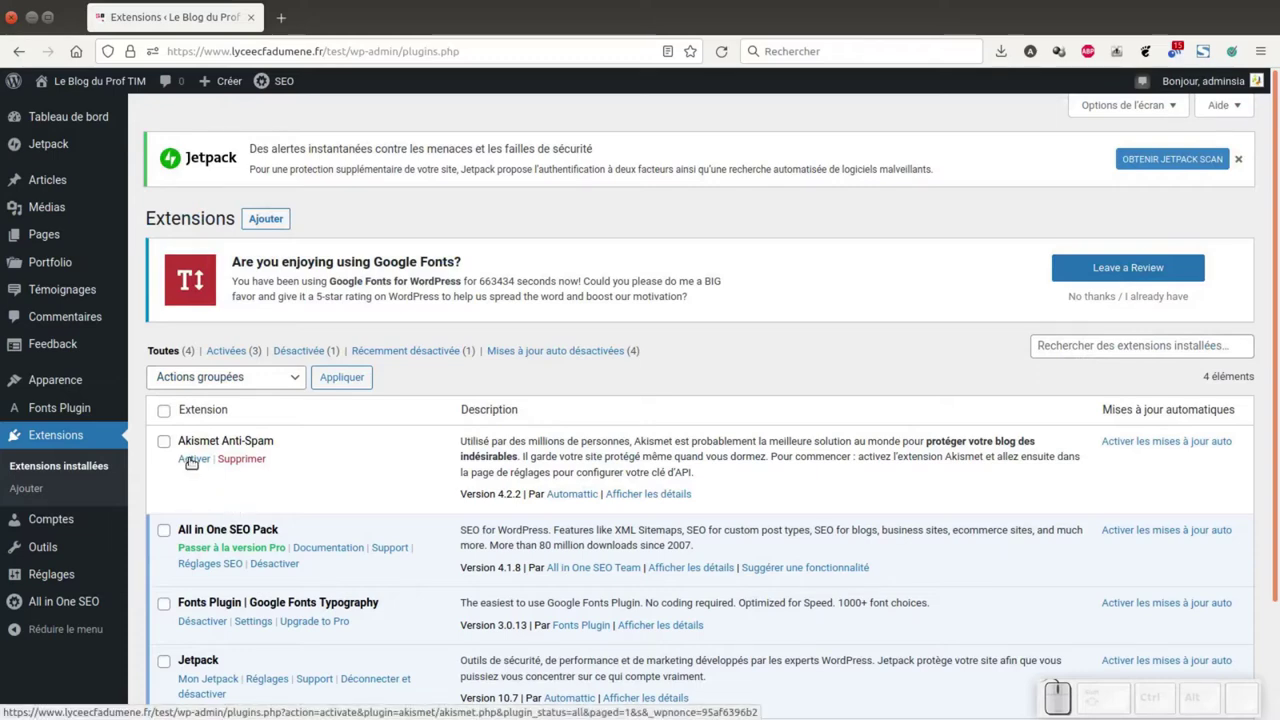
Step: Activate the Akismet Anti-Spam plugin from the installed extensions list
click(192, 456)
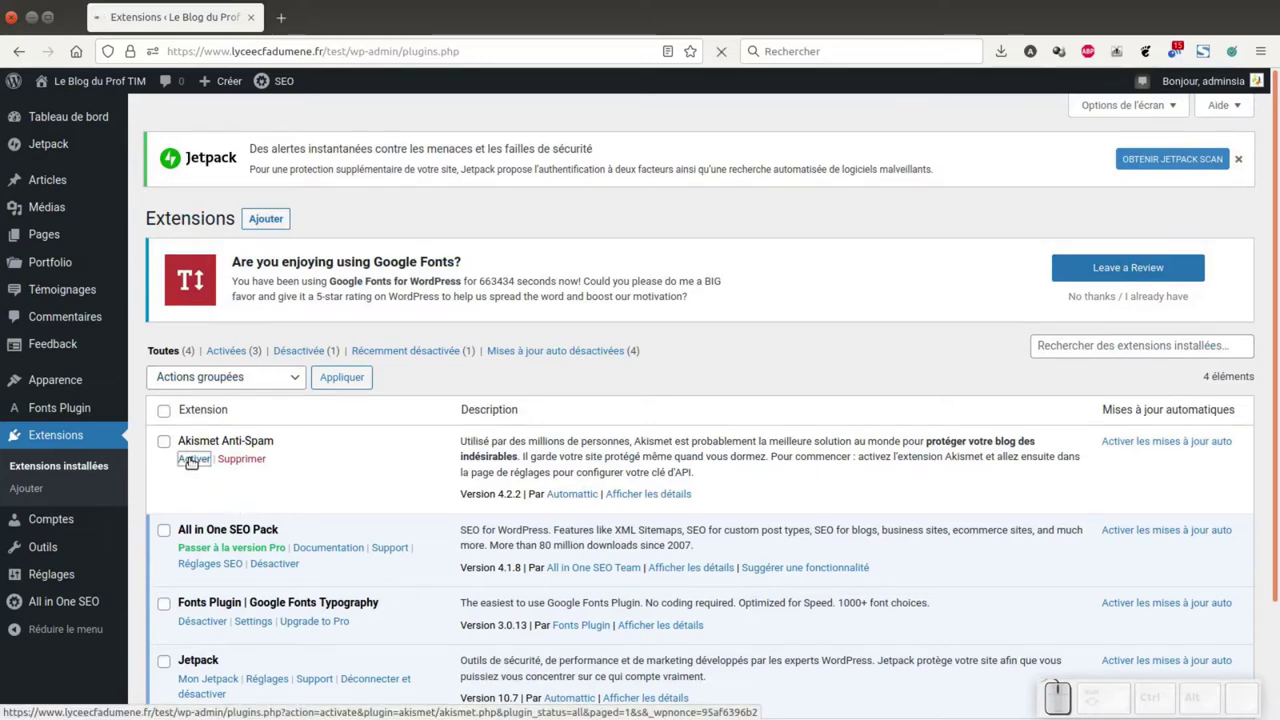
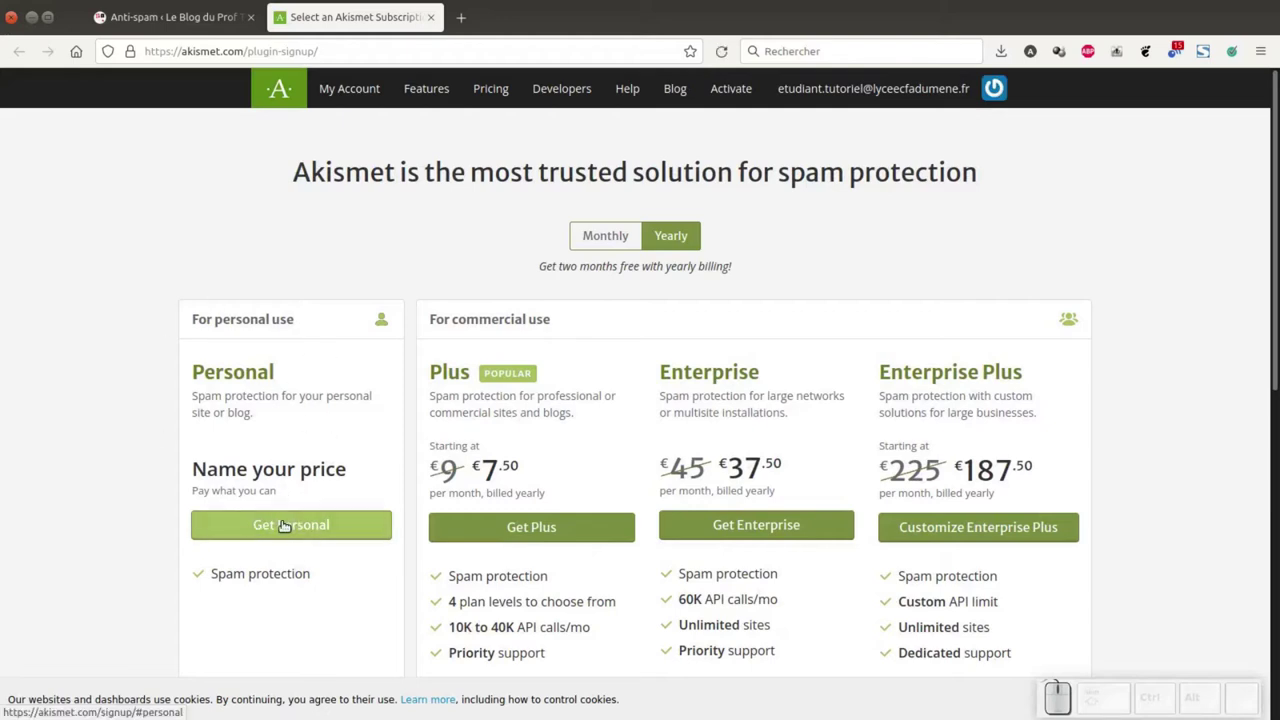
Step: Choose the free Personal plan and copy the site URL lyceecfadumene.fr/test/ from the WordPress tab
click(283, 521)
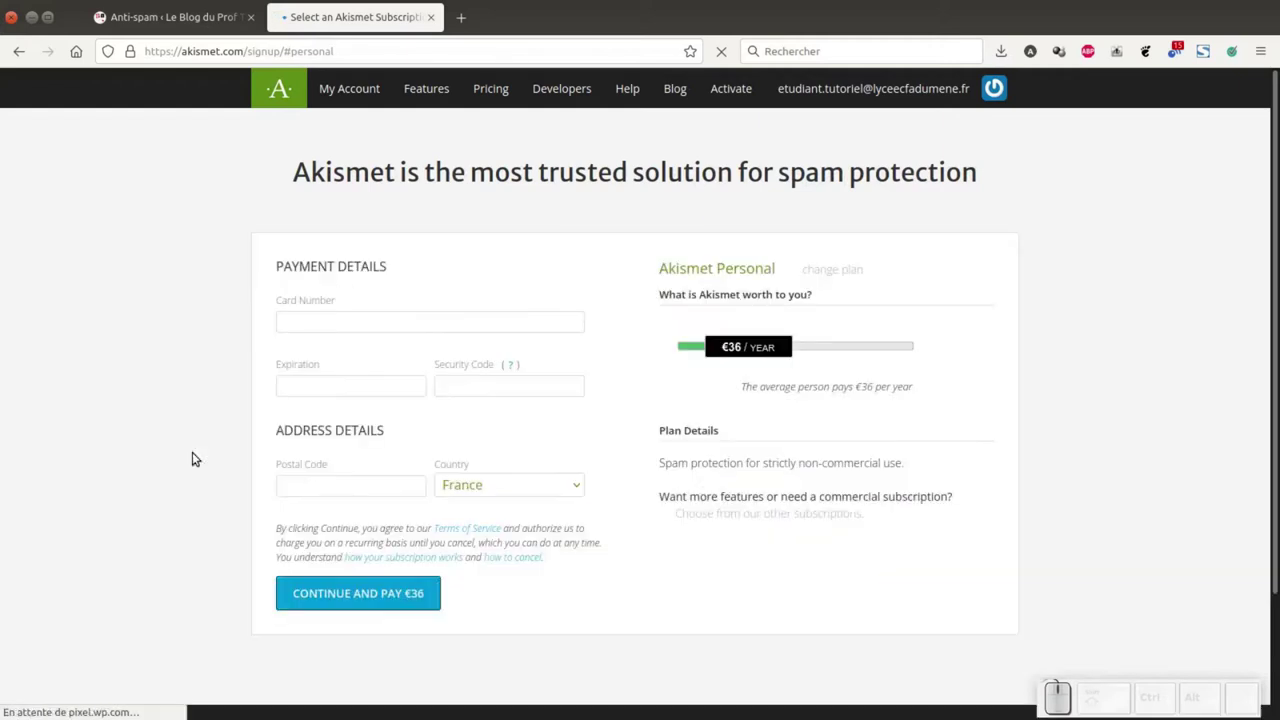
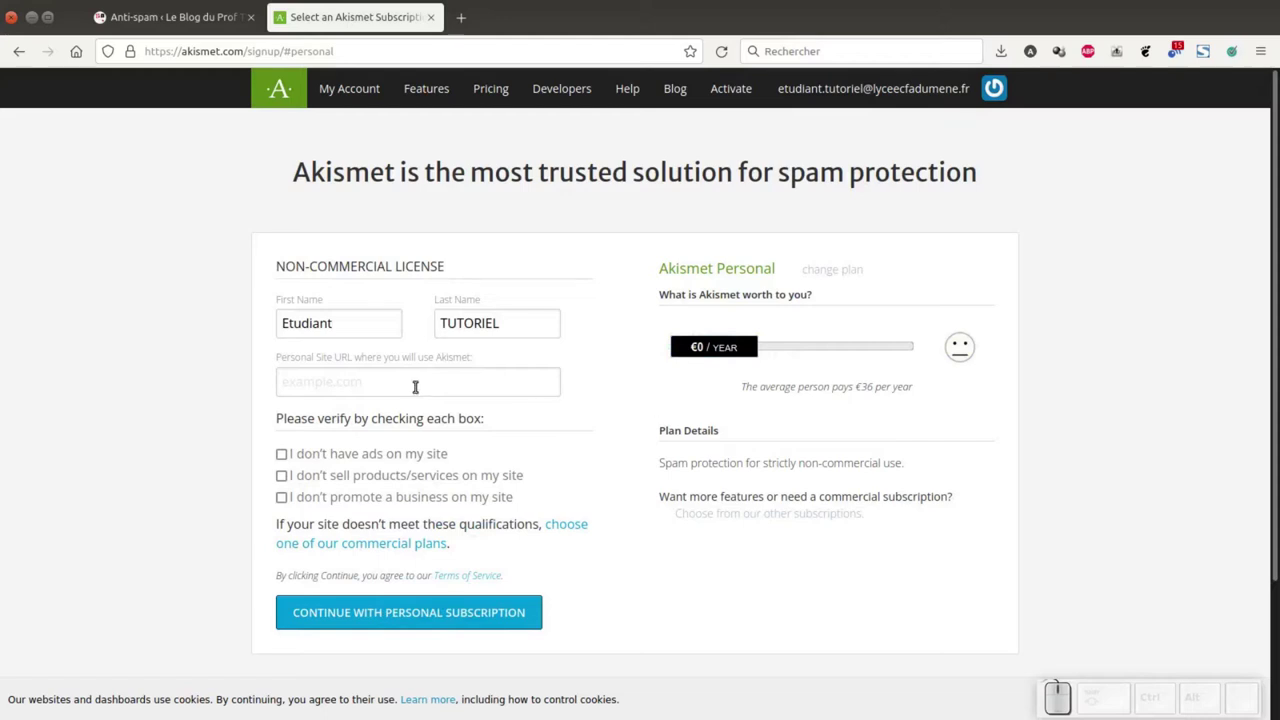
click(417, 383)
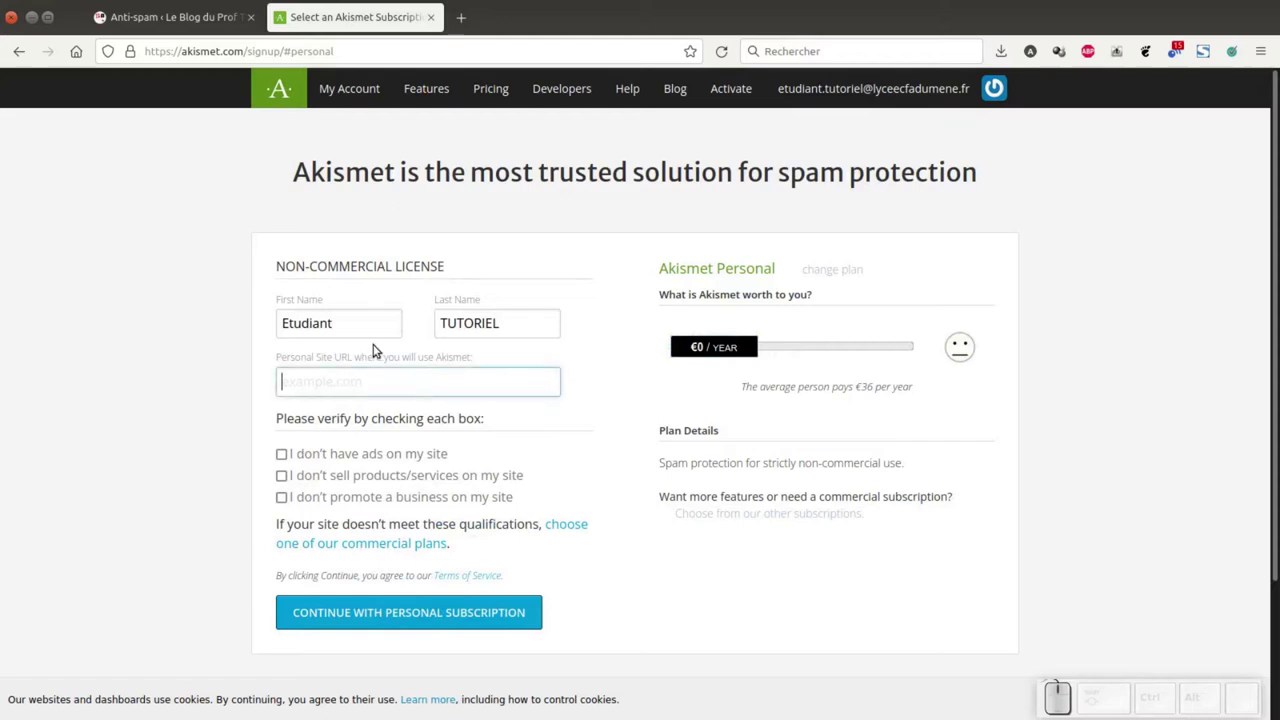
click(186, 25)
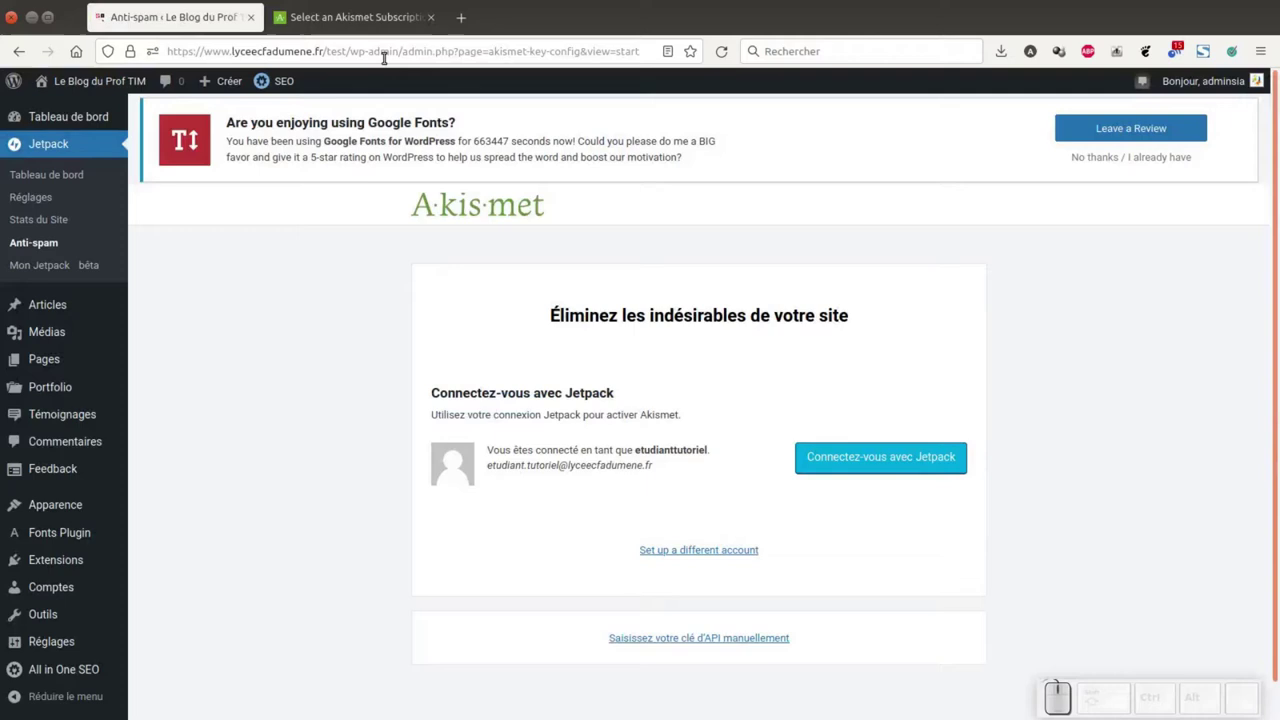
click(351, 45)
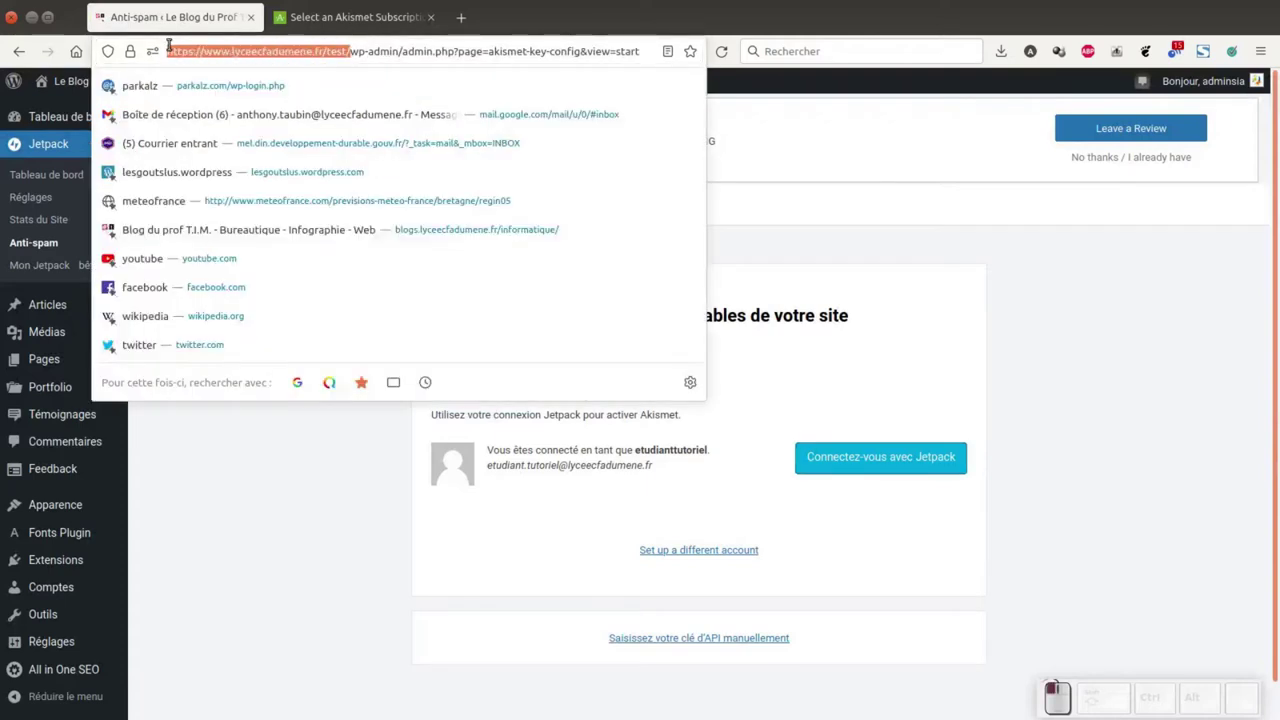
right_click(183, 55)
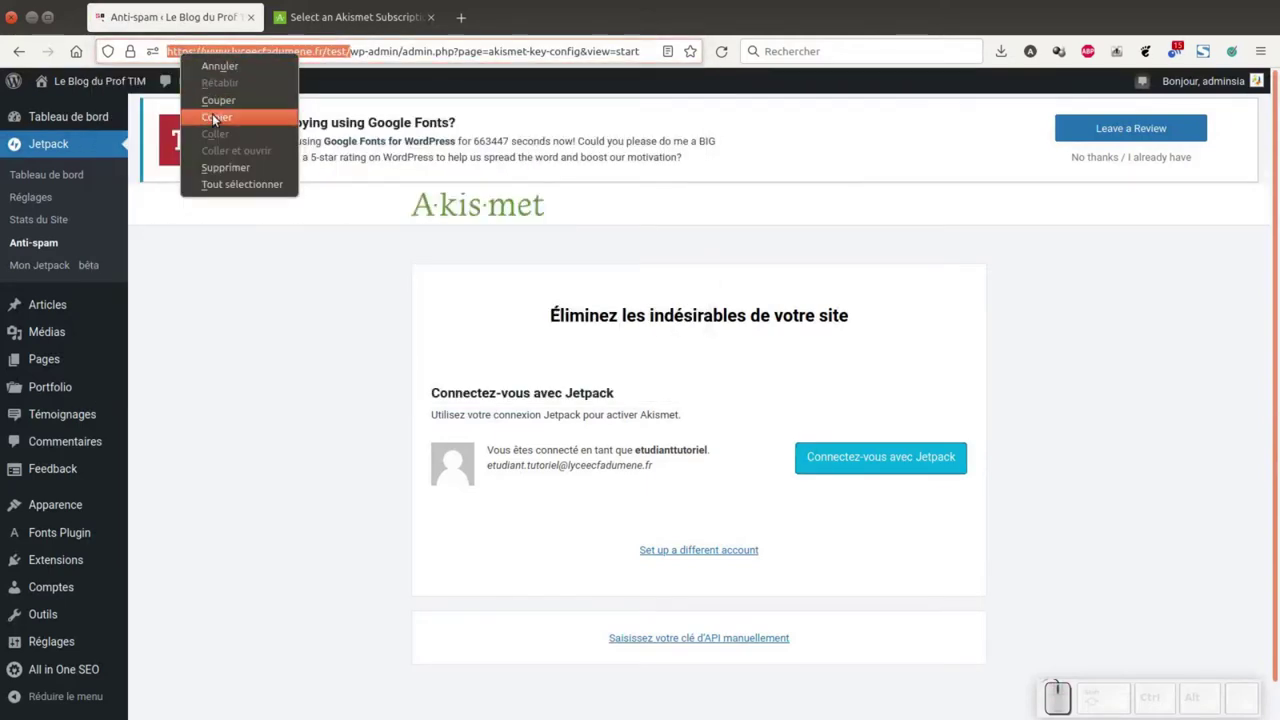
click(218, 118)
Step: Paste lyceecfadumene.fr/test/ into the Personal plan's site URL field
click(320, 27)
right_click(305, 375)
click(348, 463)
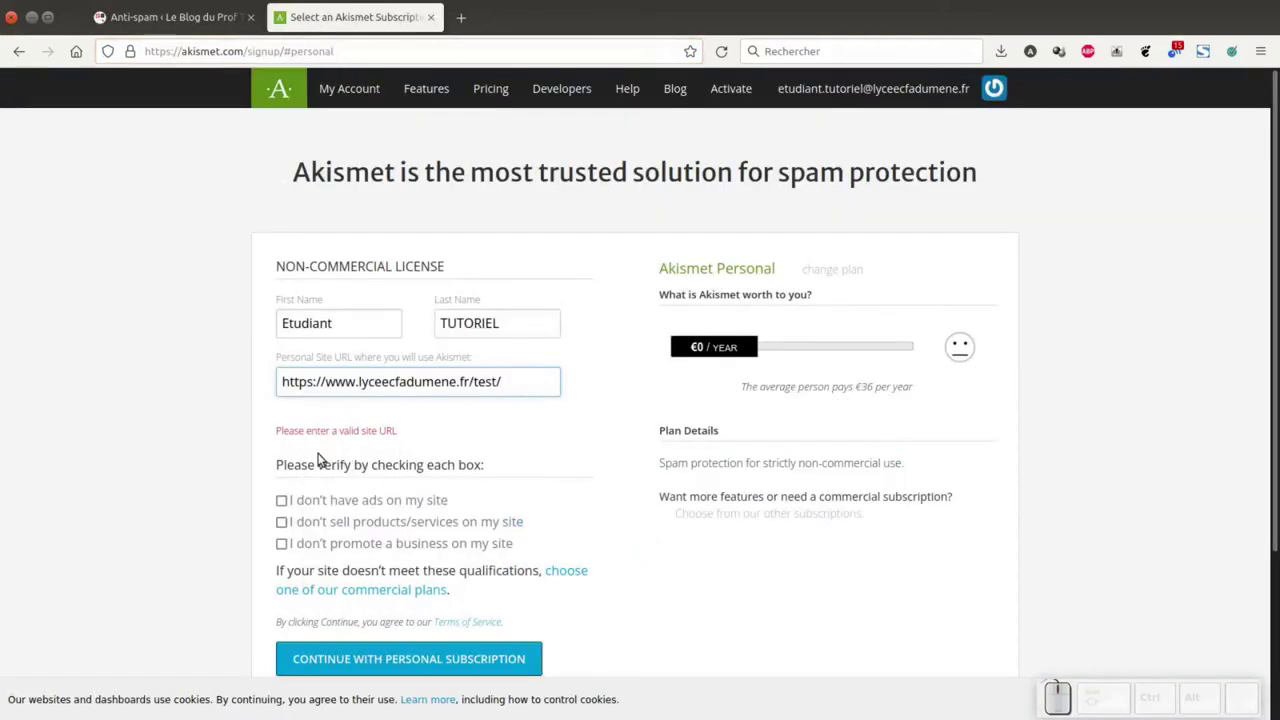
click(289, 501)
click(291, 420)
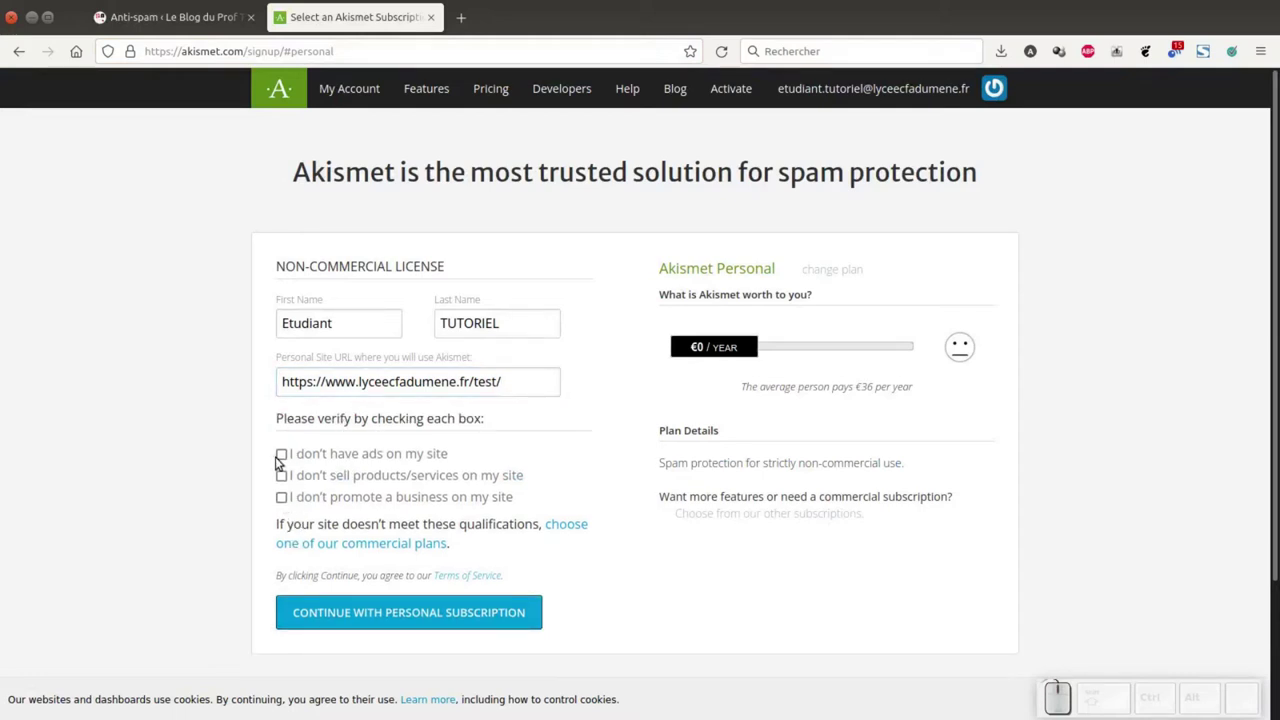
Step: Tick the three non-commercial conditions: no ads, no products or services, no business promotion
click(285, 455)
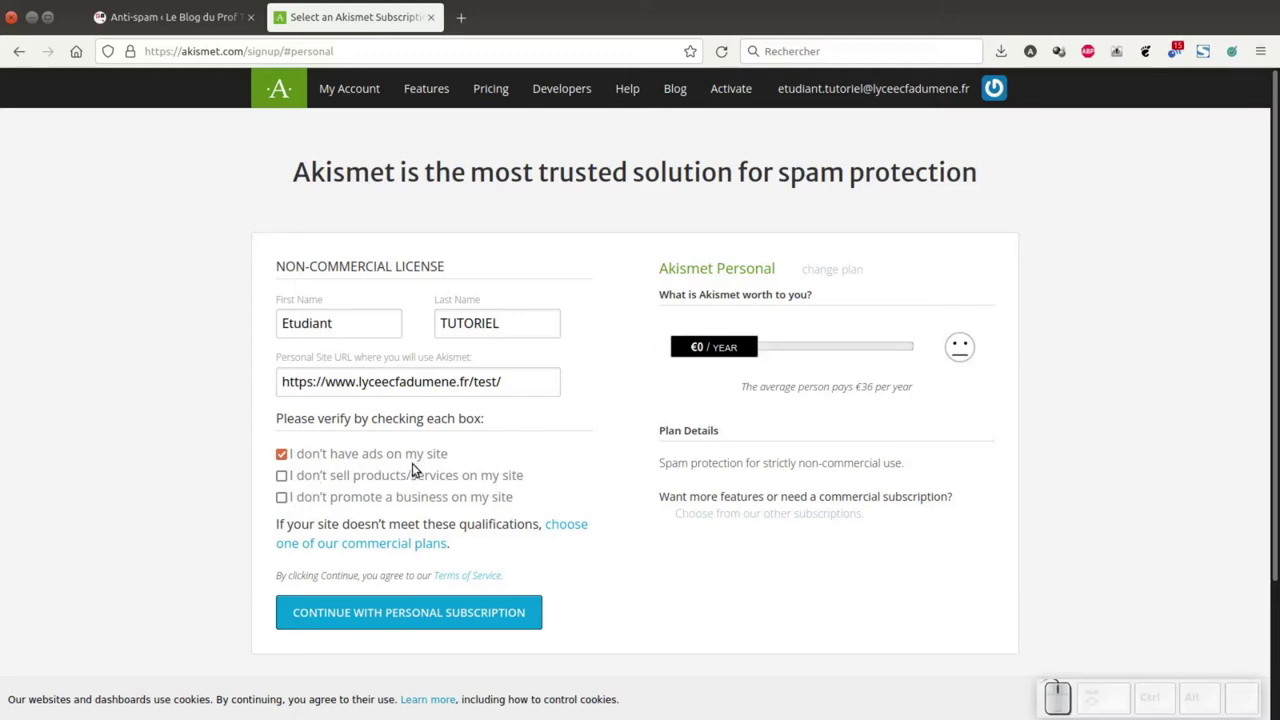
click(285, 475)
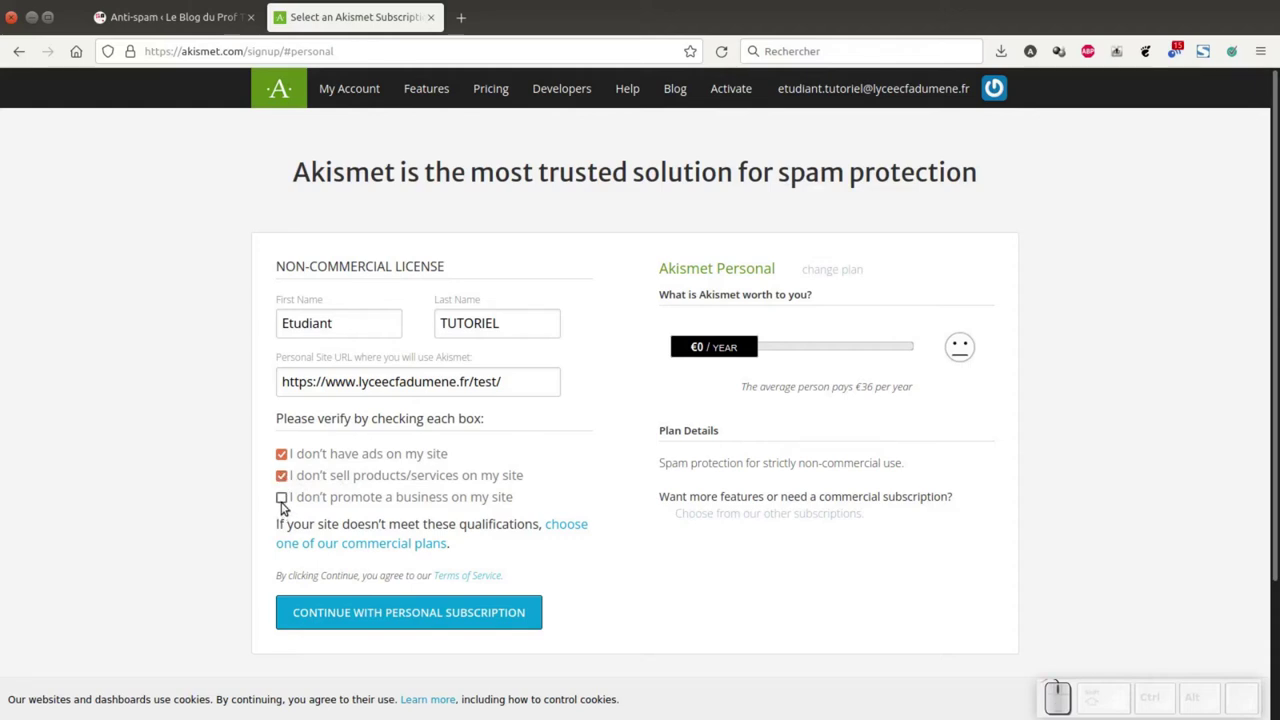
click(288, 503)
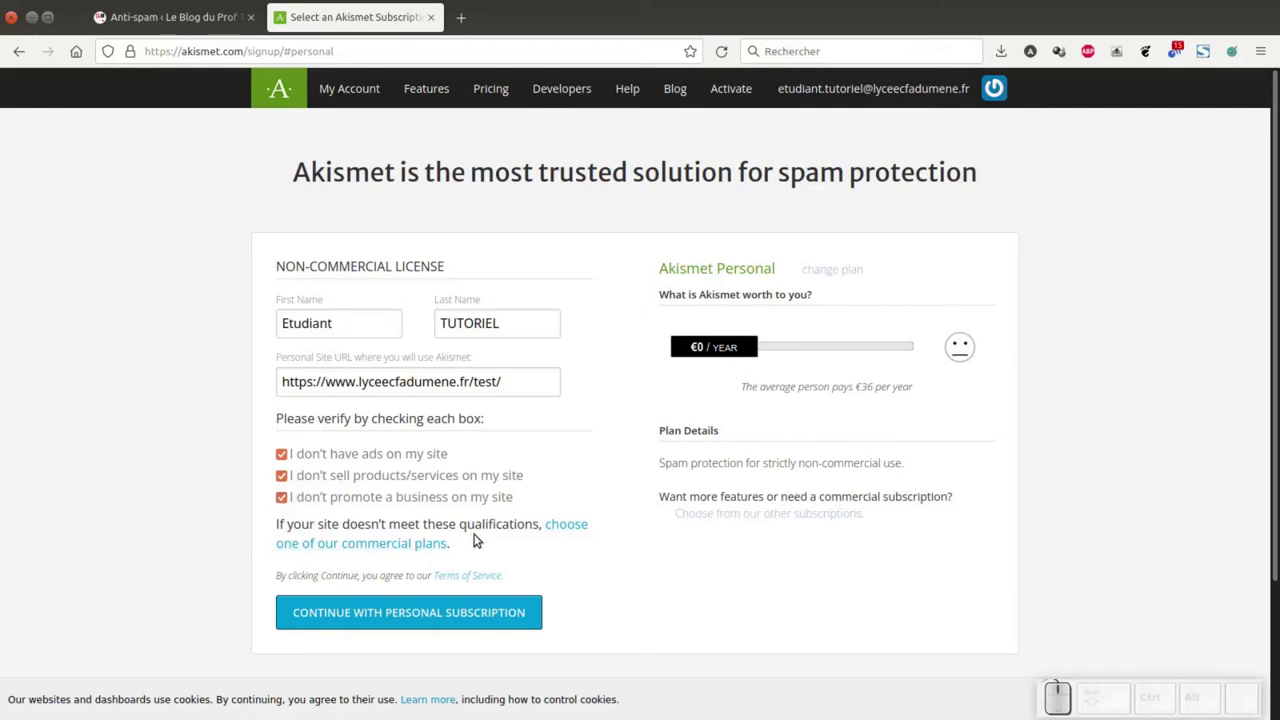
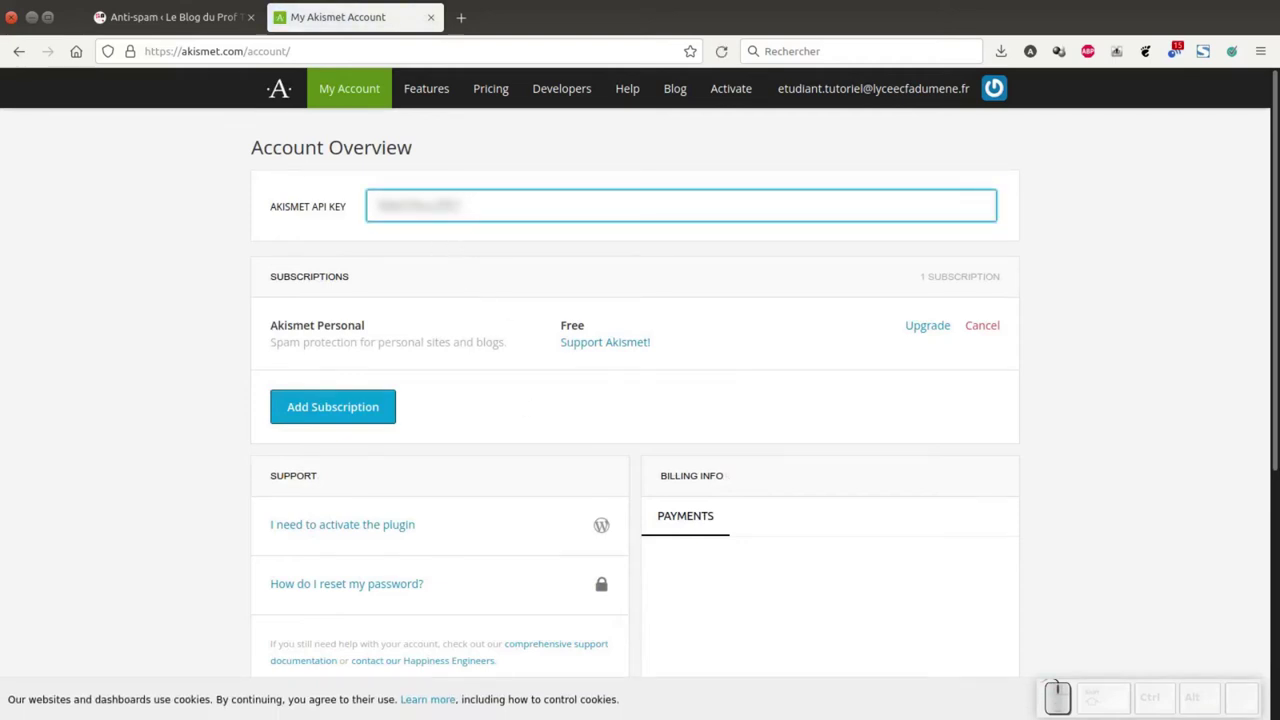
Step: Copy the new Akismet API key from the Account Overview
key(ctrl+c)
Step: Back in WordPress, reveal the manual API key field on the Akismet setup page
click(188, 17)
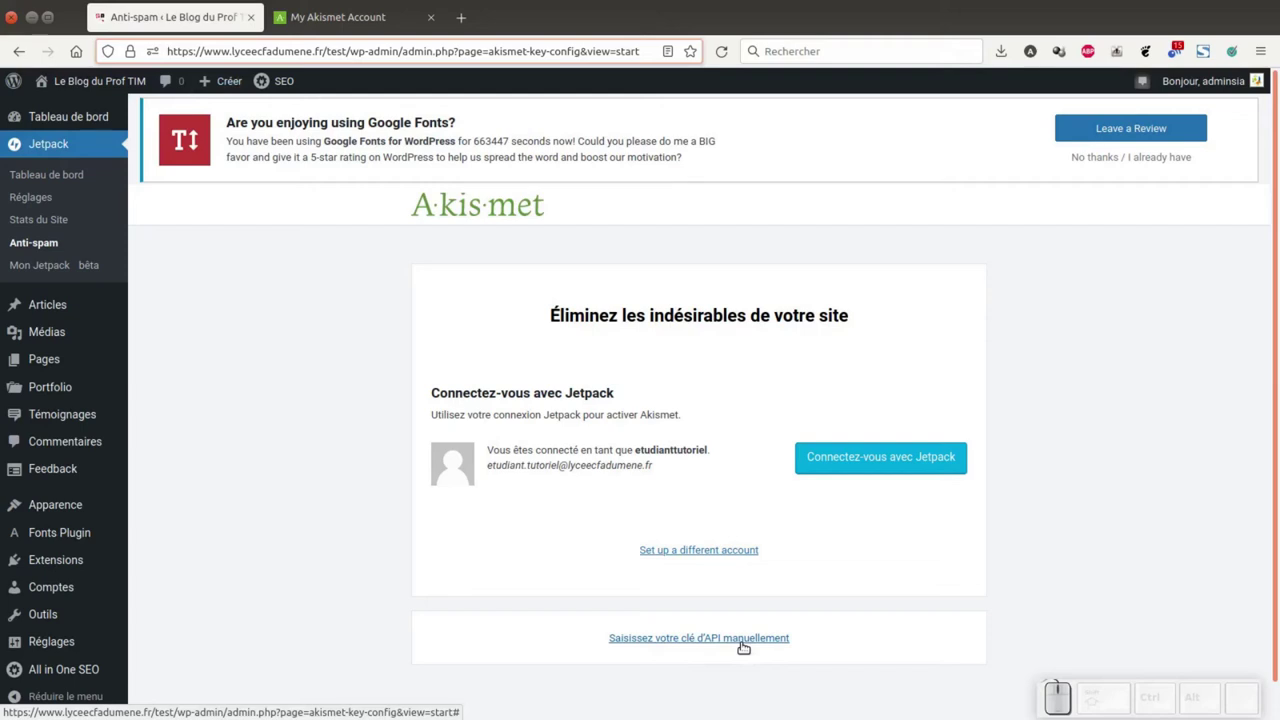
click(743, 640)
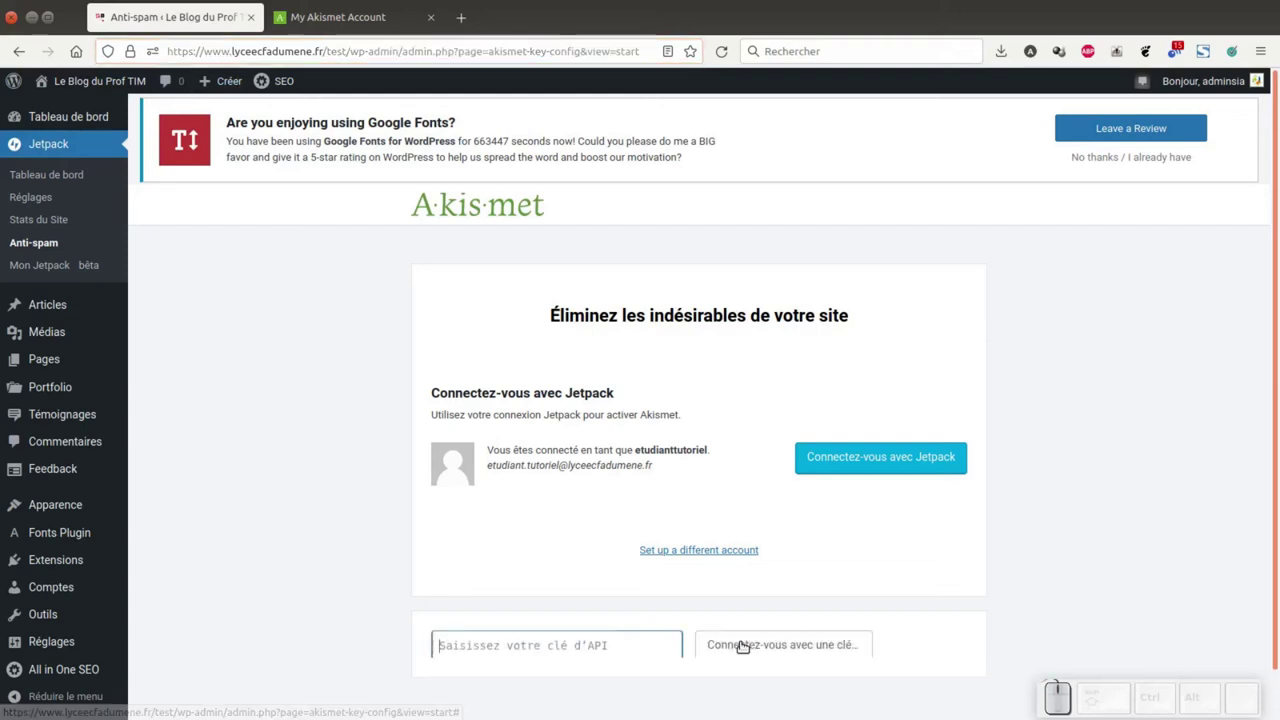
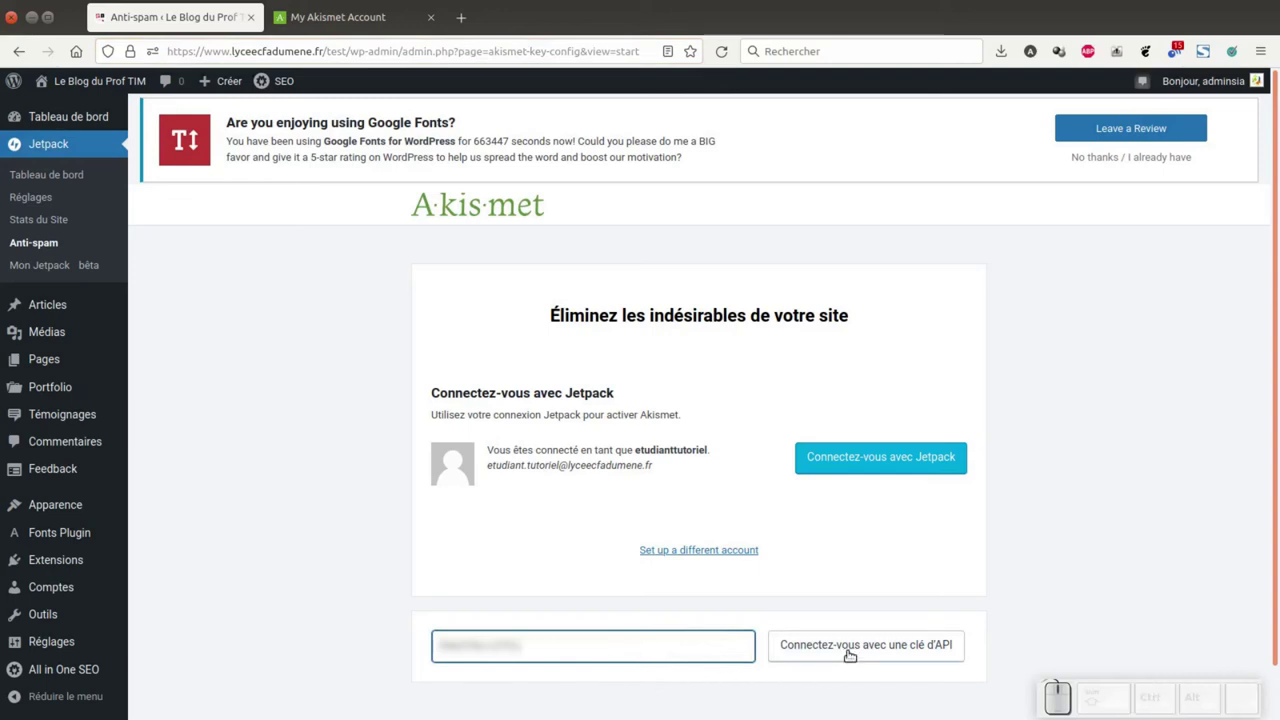
Step: Connect Akismet with the entered API key and set severity to discard the worst spam outright
click(853, 646)
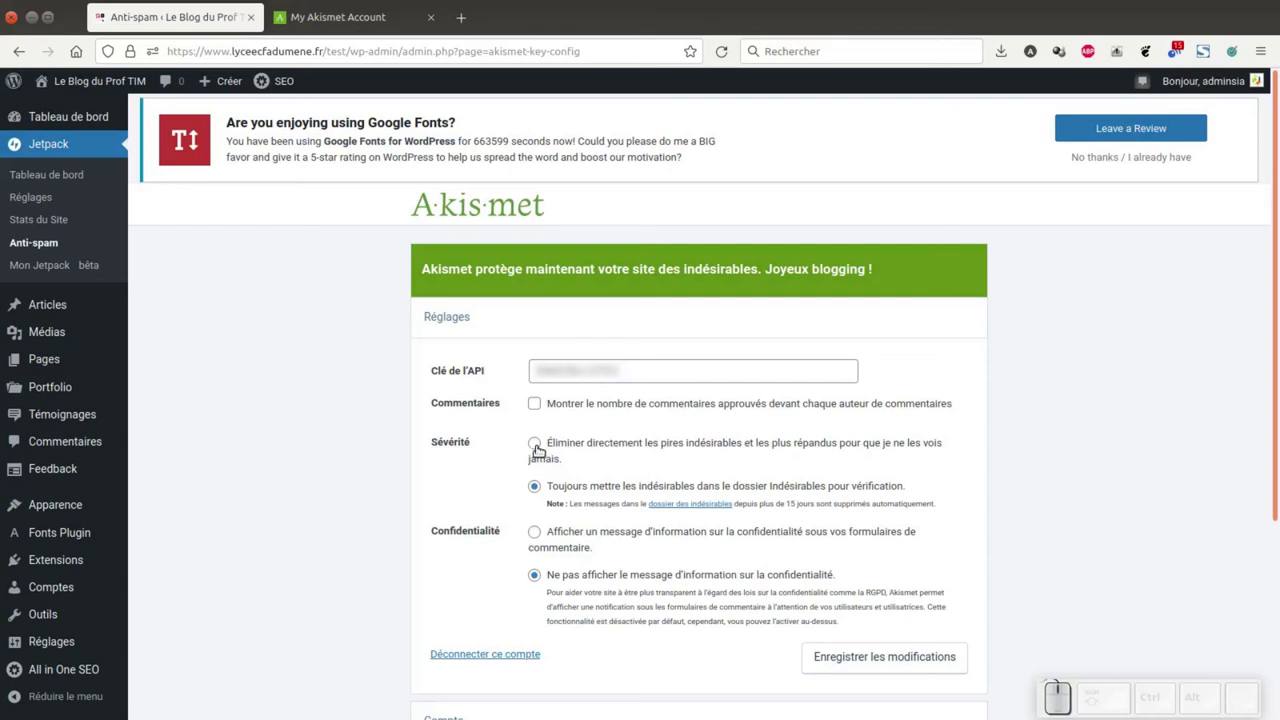
click(539, 444)
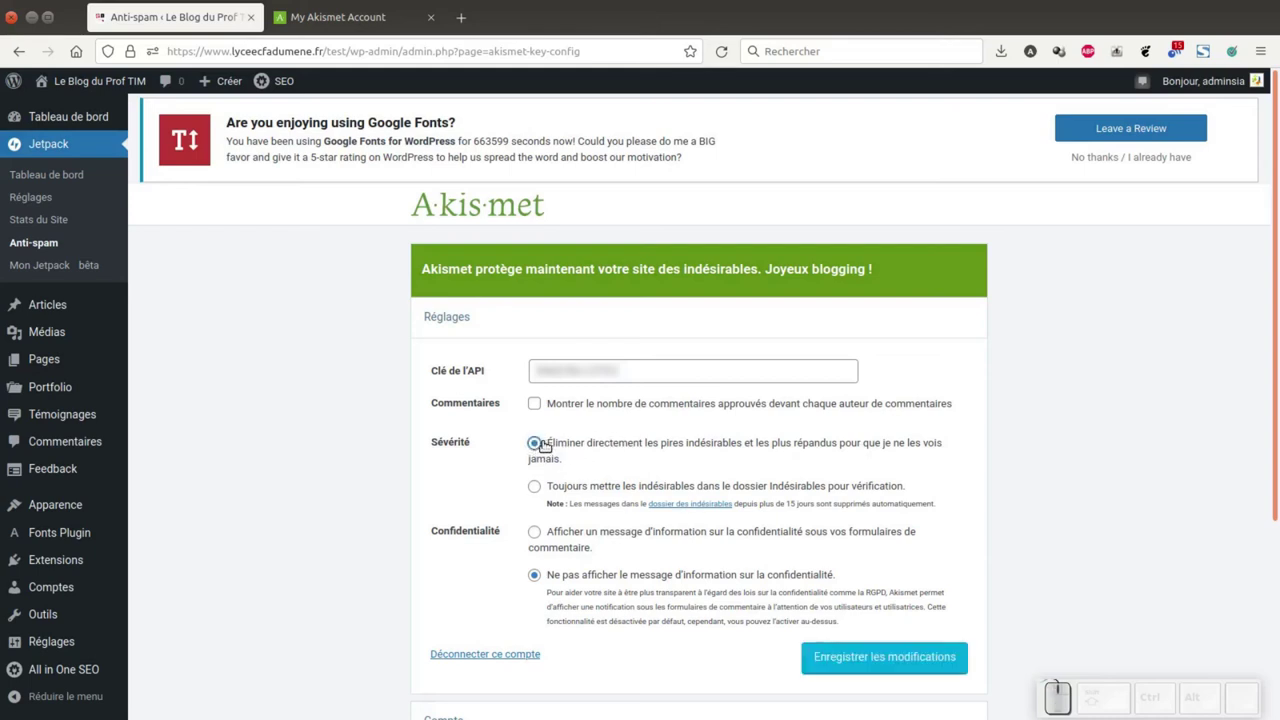